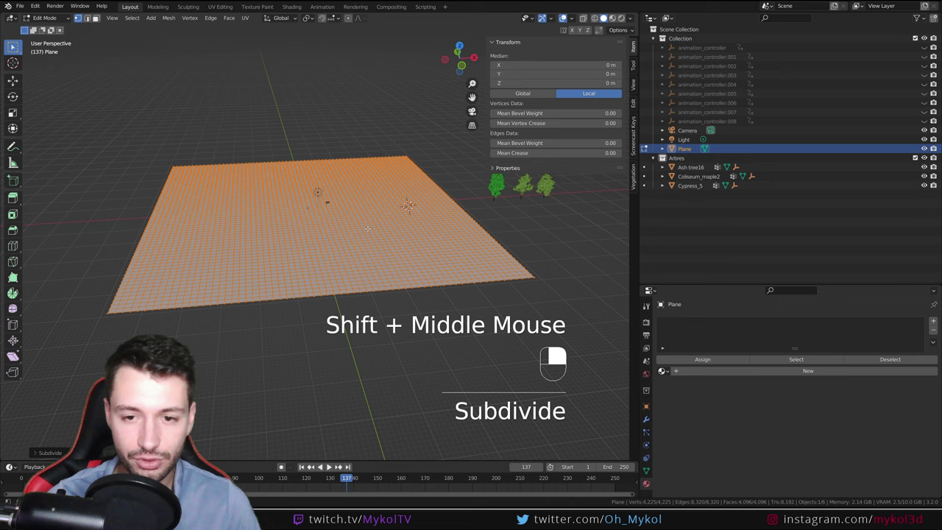
Step: Return to Object Mode and displace the plane with a Clouds texture into smoothed rolling terrain with a 50-strand Hair particle system
key("Tab")
left_click(648, 419)
left_click_drag(724, 319, 647, 464)
scroll("down", 3)
left_click_drag(649, 483, 759, 351)
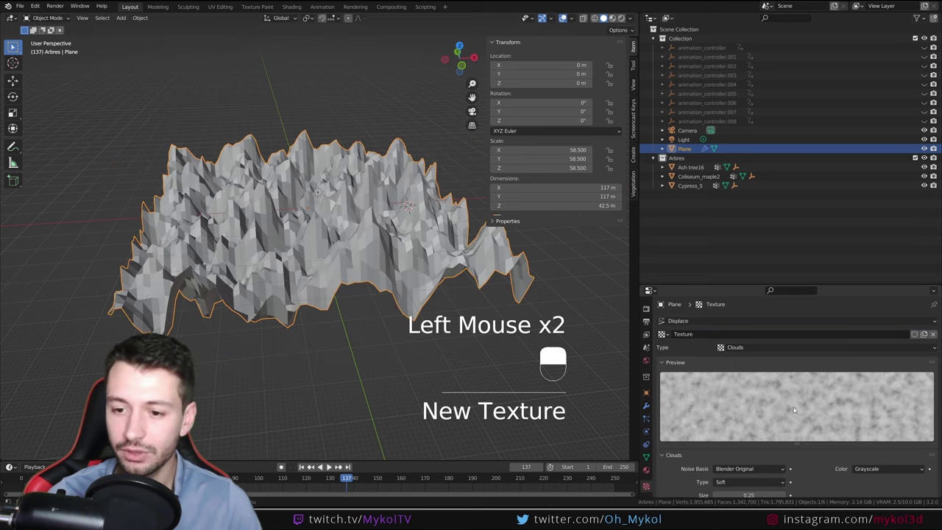
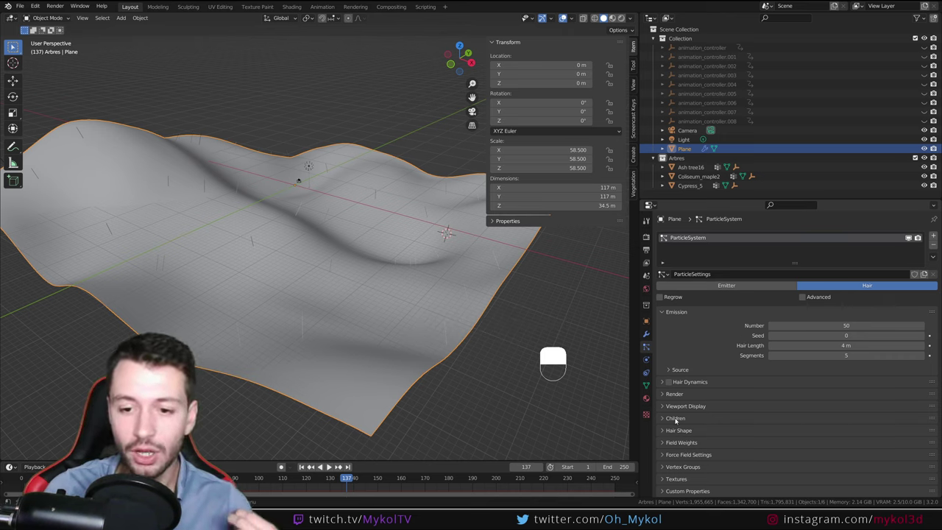
Step: Render the particles as instances of the Arbres collection
left_click(678, 393)
left_click(808, 406)
left_click(795, 408)
left_click(803, 473)
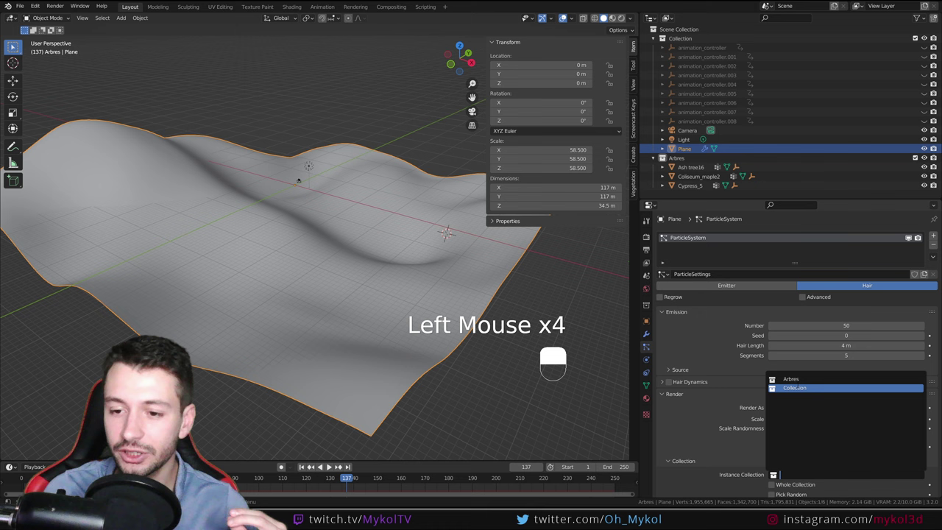
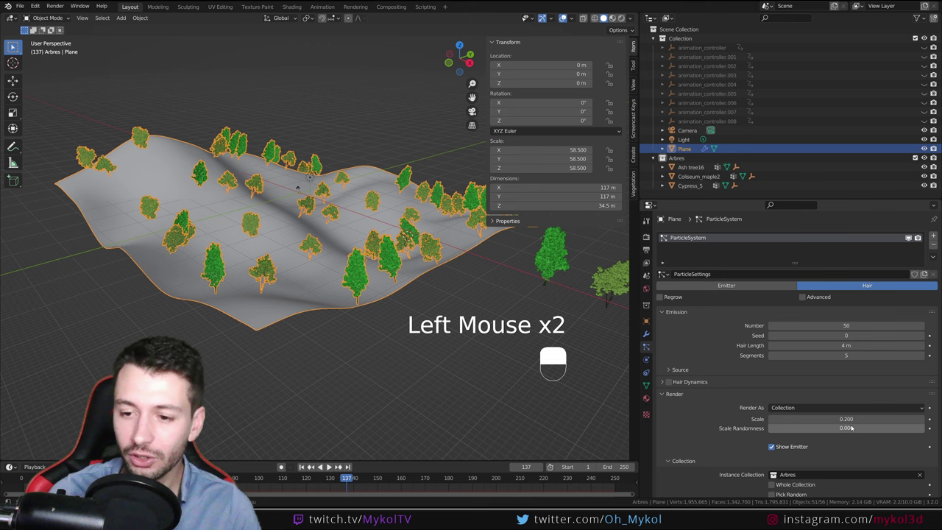
Step: Shrink the instanced trees to 0.2 scale with 0.18 scale randomness
left_click(851, 429)
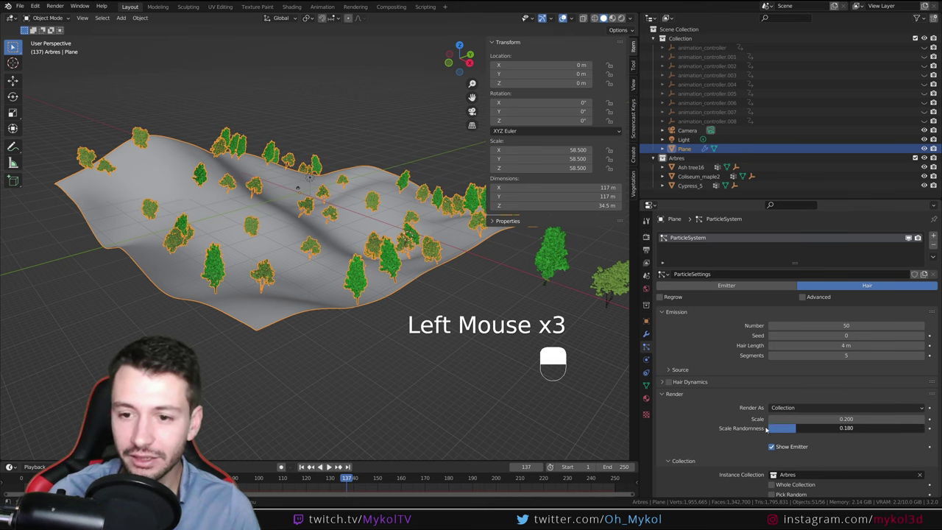
left_click_drag(449, 318, 593, 315)
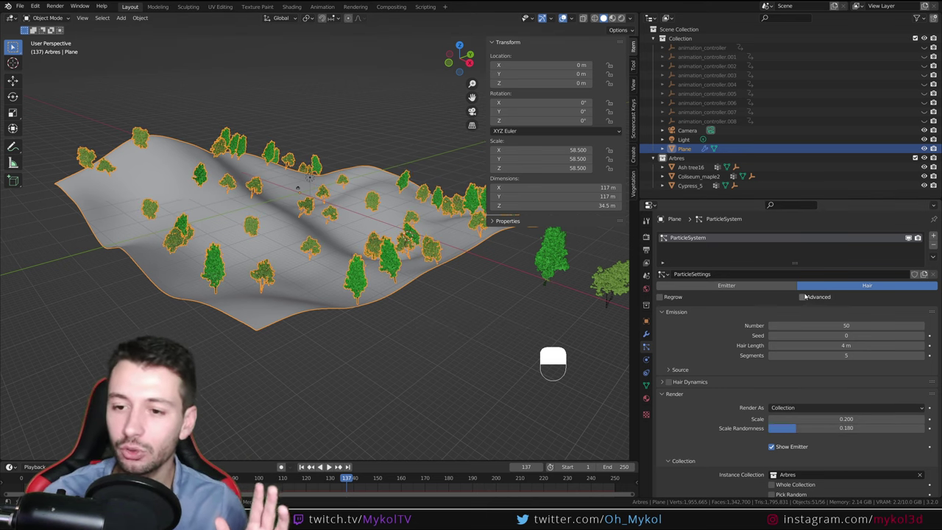
left_click_drag(803, 298, 674, 364)
Step: Enable advanced particle rotation with phase 1 and randomized phase 2 for the trees
scroll("down", 3)
left_click(668, 362)
left_click(838, 399)
left_click(855, 408)
Step: Scale the terrain plane down along Z to flatten it and apply its scale
middle_click(334, 310)
key("s")
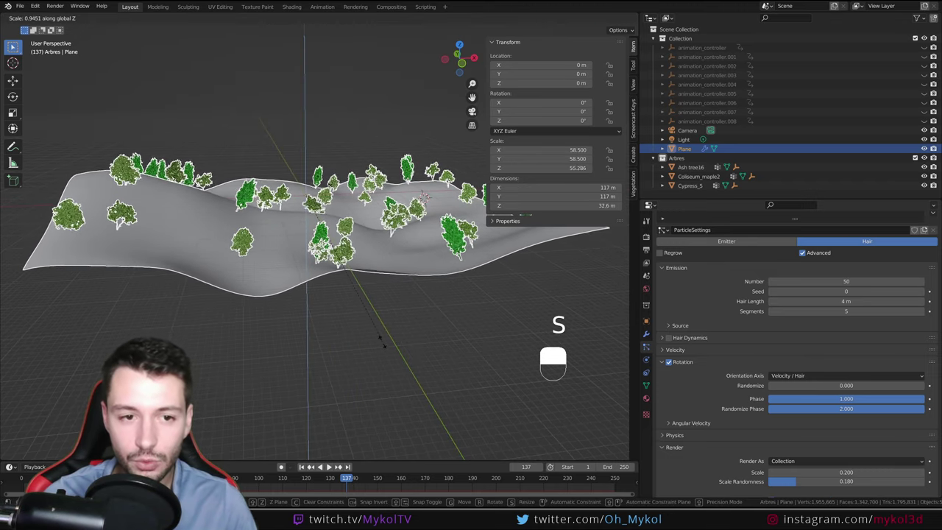
key("s")
middle_click(334, 183)
key("ctrl+a")
left_click_drag(370, 287, 362, 302)
left_click_drag(377, 305, 379, 288)
middle_click(385, 294)
key("s")
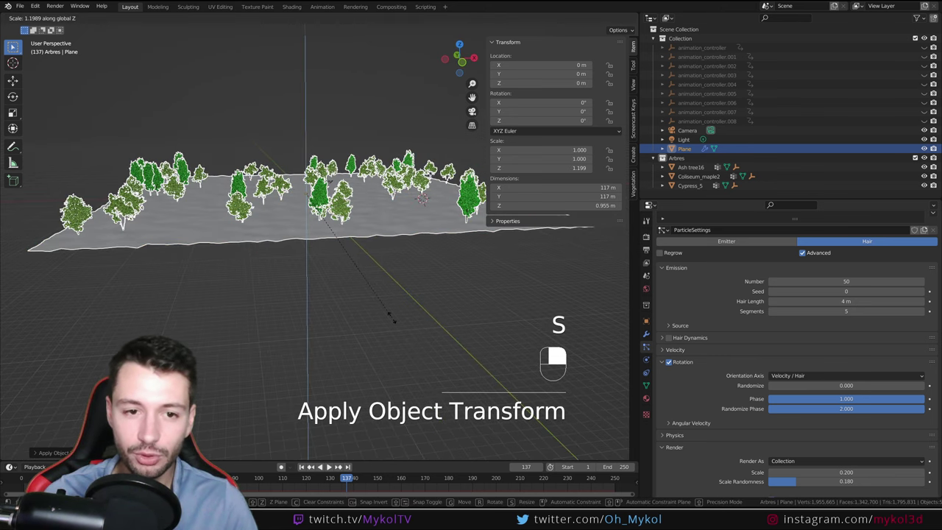
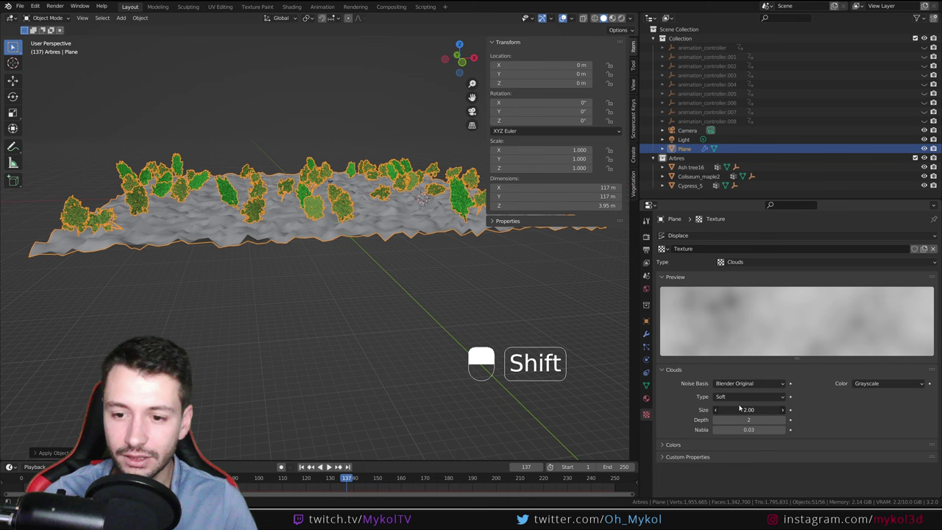
Step: Set the Clouds texture size to 2 and the Displace strength to 5 for gentle hills
left_click_drag(376, 299, 647, 334)
scroll("up", 3)
scroll("down", 3)
left_click_drag(646, 334, 589, 292)
key("ctrl+z")
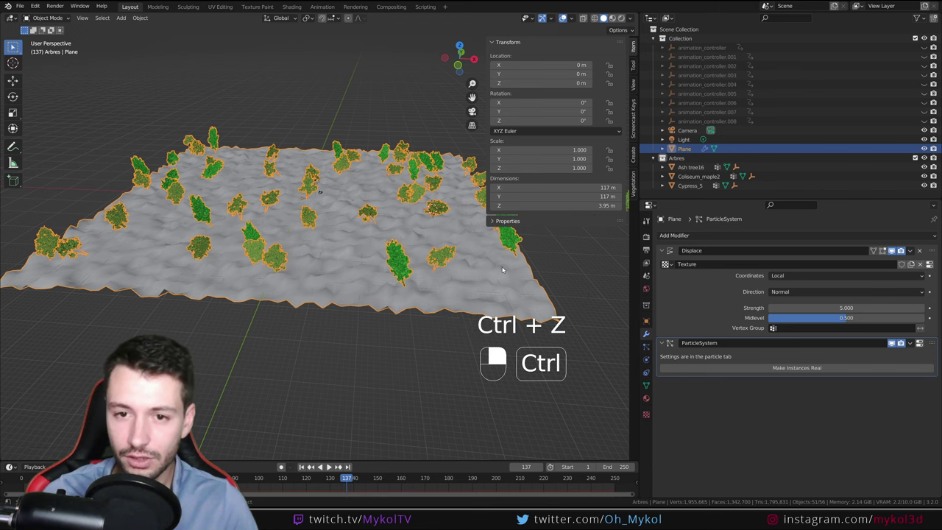
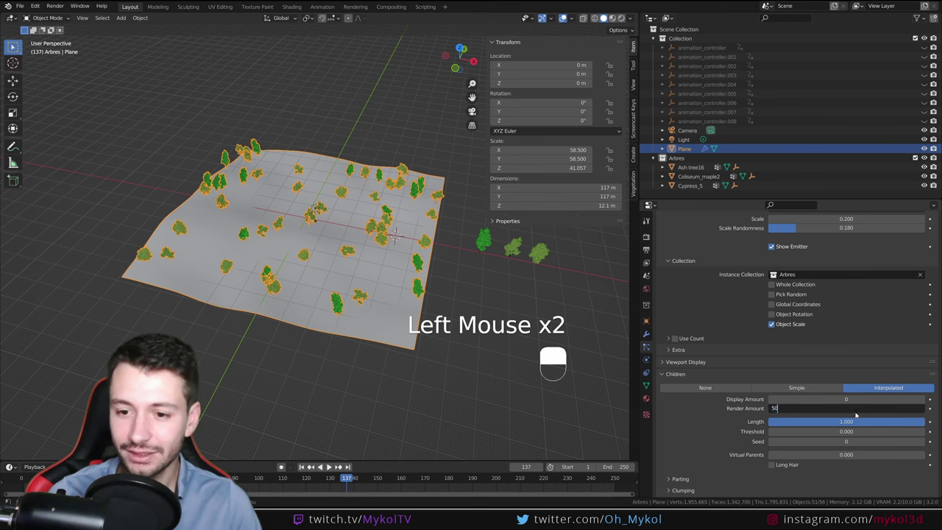
Step: Navigate around the terrain and jump into the camera view
middle_click(370, 273)
scroll("up", 3)
left_click_drag(268, 275, 278, 259)
scroll("up", 3)
key("KP_0")
scroll("up", 3)
Step: Select the camera, lock it to the view and pull back to frame the tree-covered terrain
left_click(226, 111)
left_click_drag(226, 115, 636, 152)
left_click_drag(635, 153, 636, 89)
left_click_drag(635, 89, 552, 158)
left_click_drag(551, 157, 337, 320)
scroll("down", 3)
scroll("up", 3)
scroll("down", 3)
left_click_drag(321, 284, 338, 320)
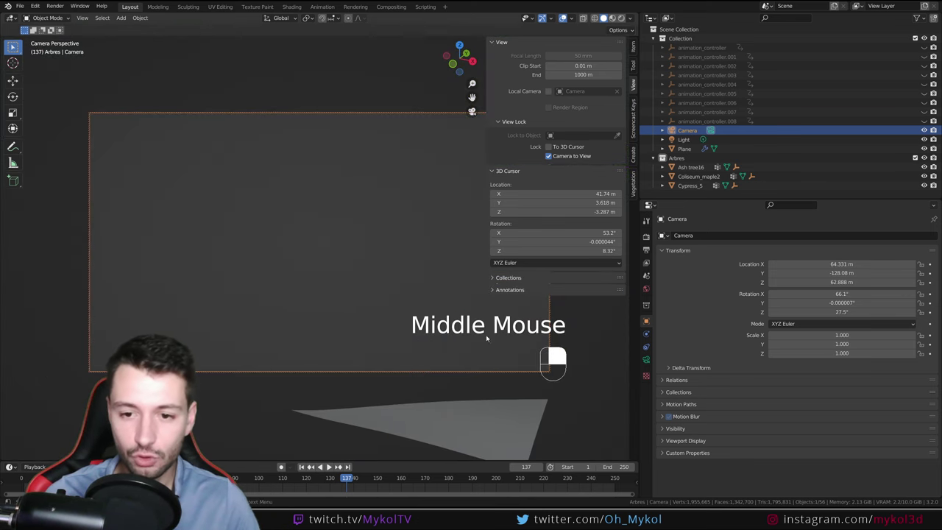
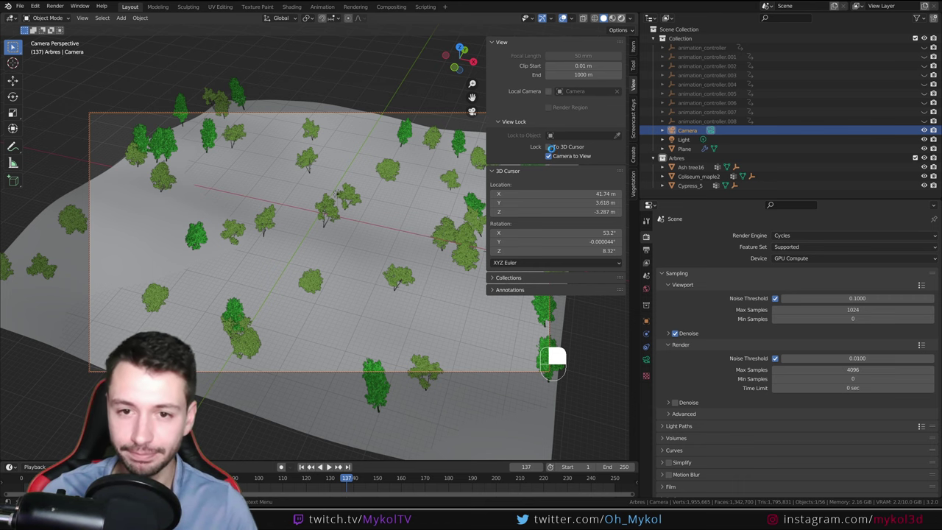
Step: Preview the scene in Rendered shading under the sun light, then return to Solid shading
left_click(549, 157)
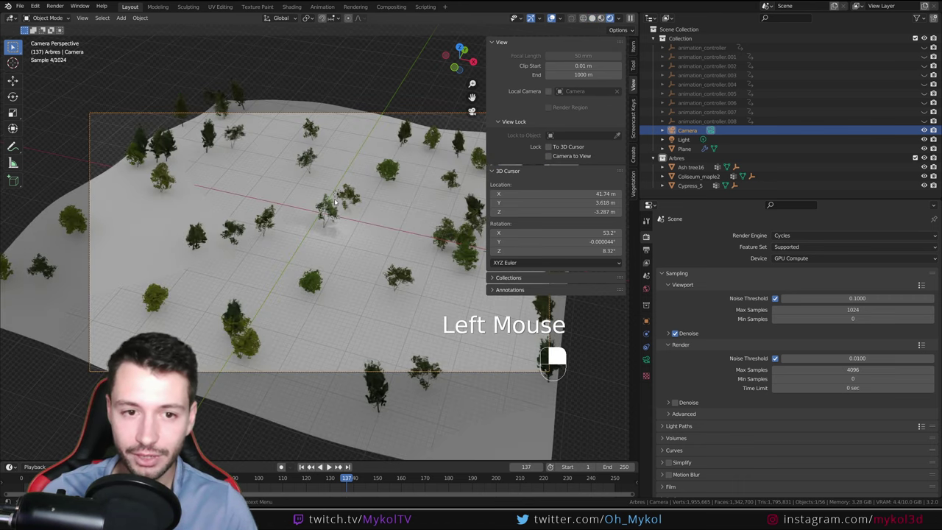
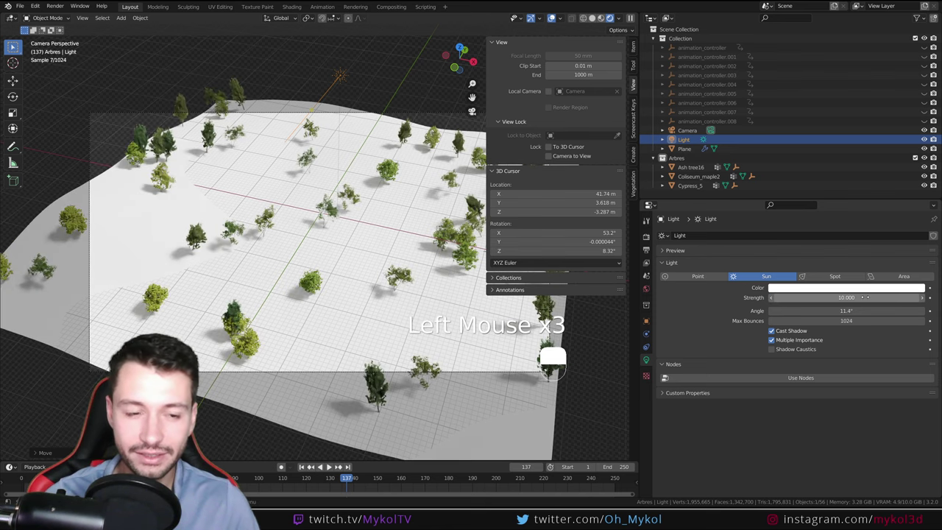
key("z")
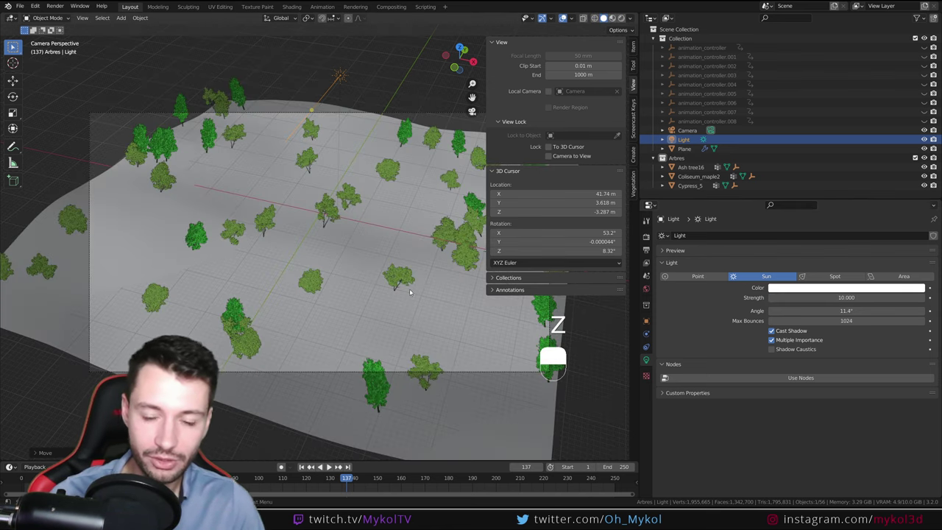
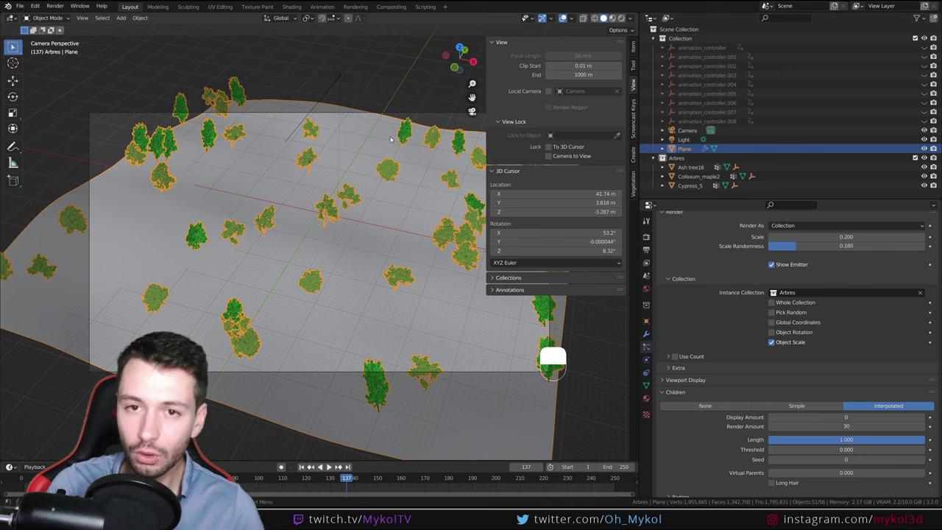
Step: Browse the Vegetation add-on's tree model gallery and switch its category to Climber
left_click_drag(633, 48, 635, 179)
left_click_drag(635, 180, 580, 115)
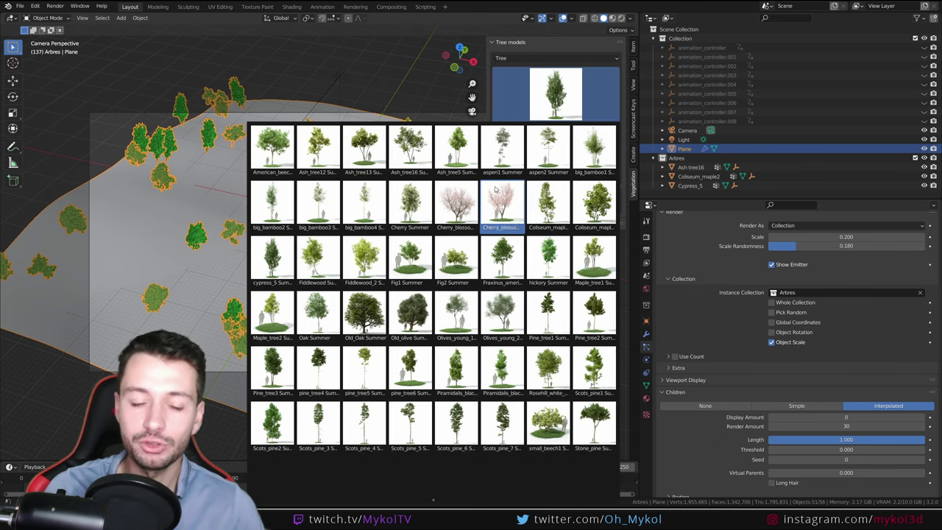
left_click(605, 56)
left_click(551, 58)
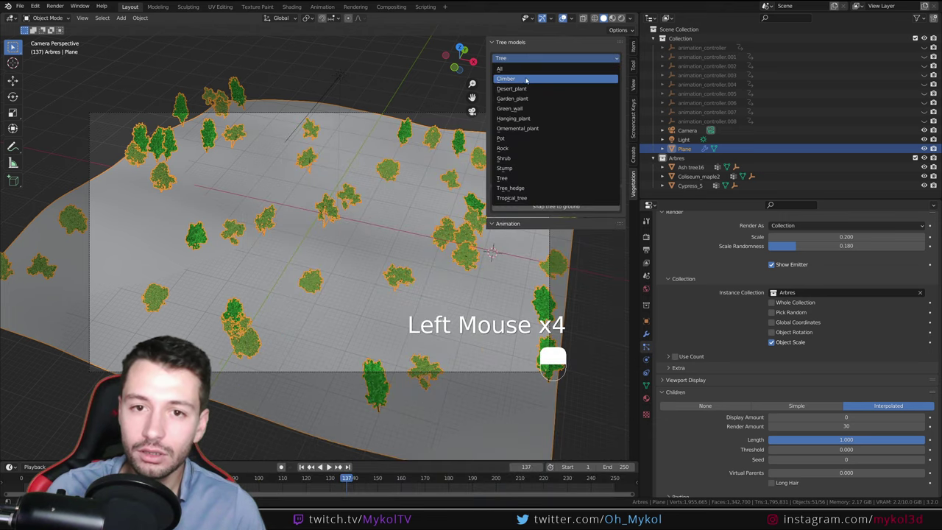
left_click(554, 59)
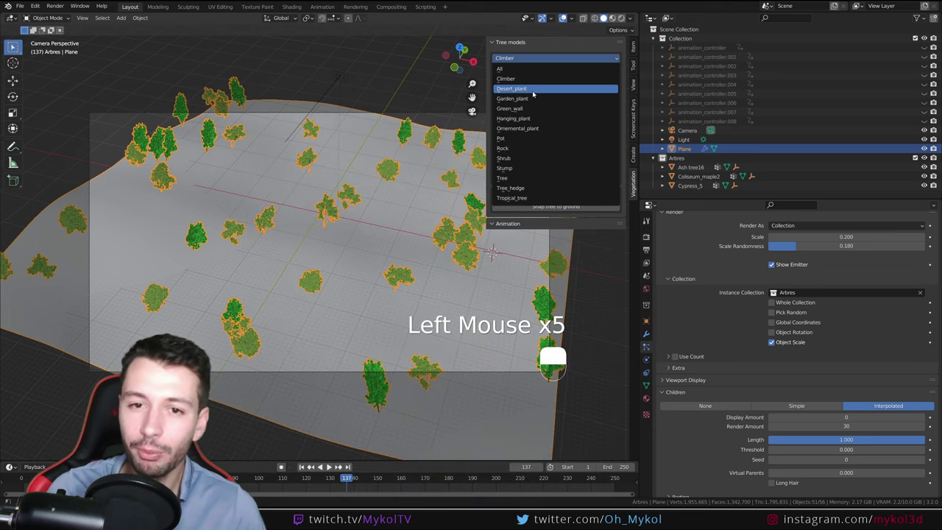
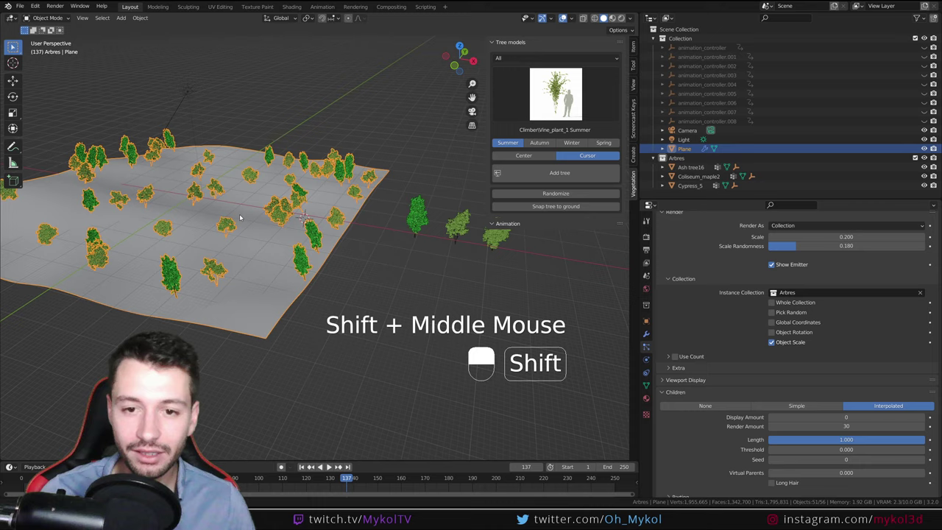
Step: Orbit and zoom the viewport around the newly added Vegetation trees beside the terrain
scroll("up", 3)
left_click_drag(231, 232, 365, 199)
scroll("up", 3)
left_click_drag(365, 199, 425, 235)
scroll("up", 3)
scroll("down", 3)
right_click(431, 268)
middle_click(424, 268)
left_click_drag(423, 267, 323, 269)
key("z")
scroll("down", 3)
left_click_drag(324, 268, 317, 224)
scroll("down", 3)
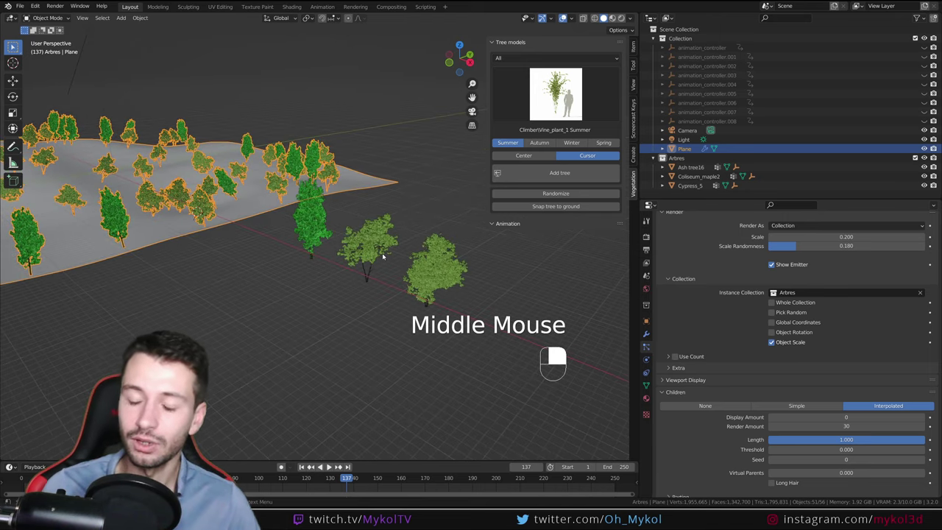
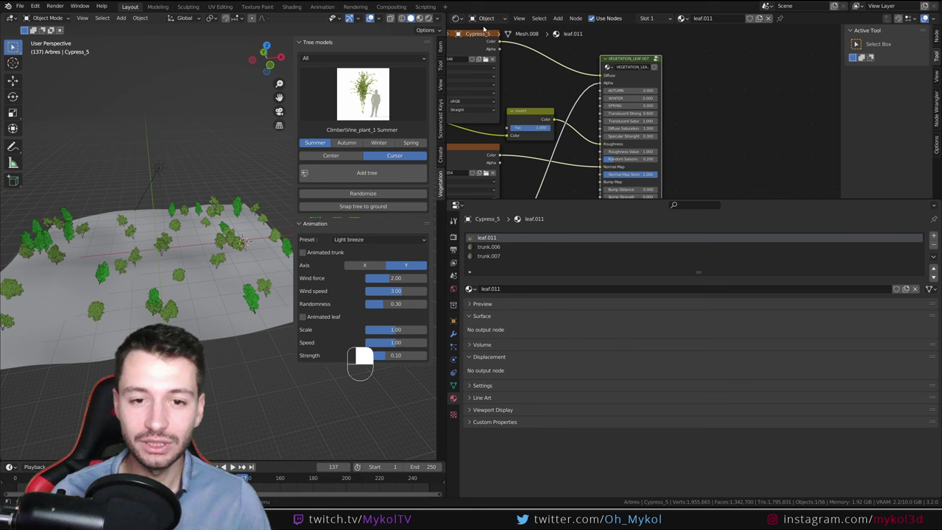
Step: Enlarge the 3D Viewport area and pan the Shader Editor onto the VEGETATION_LEAF node group
right_click(468, 216)
left_click(619, 216)
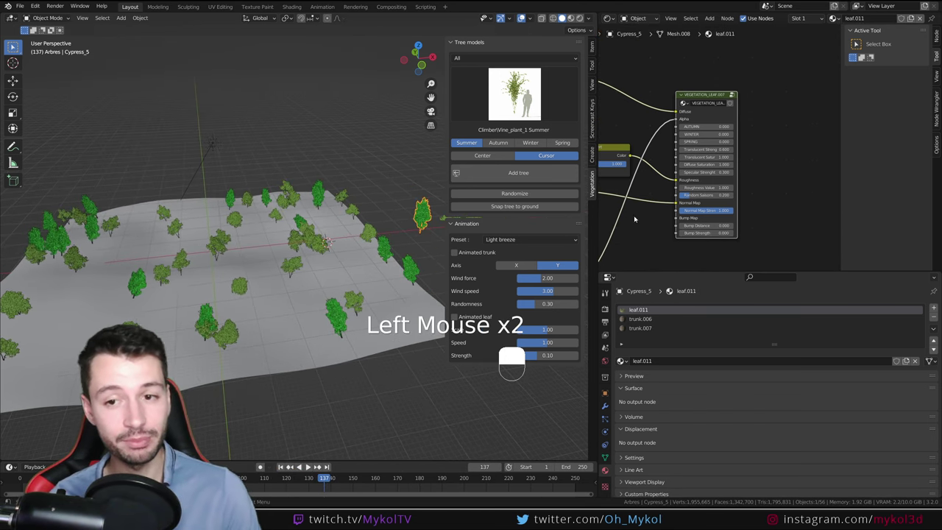
middle_click(642, 133)
scroll("down", 3)
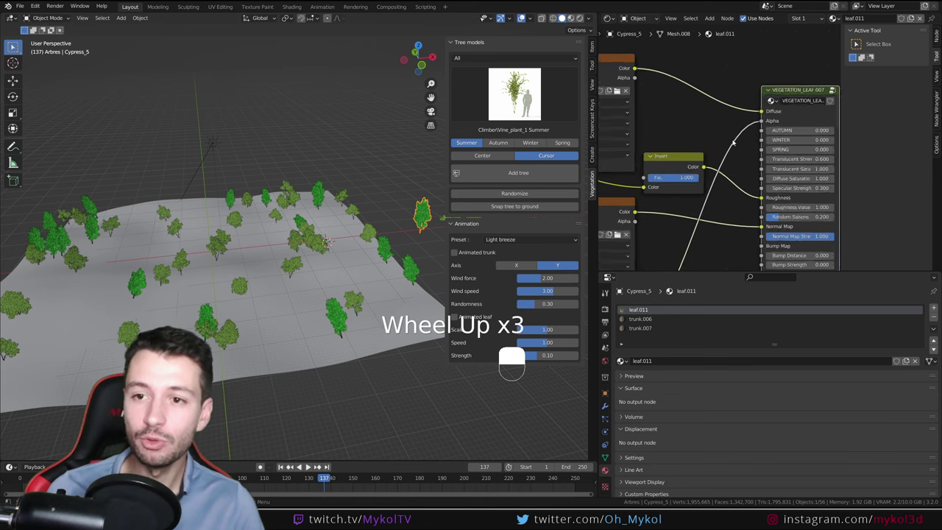